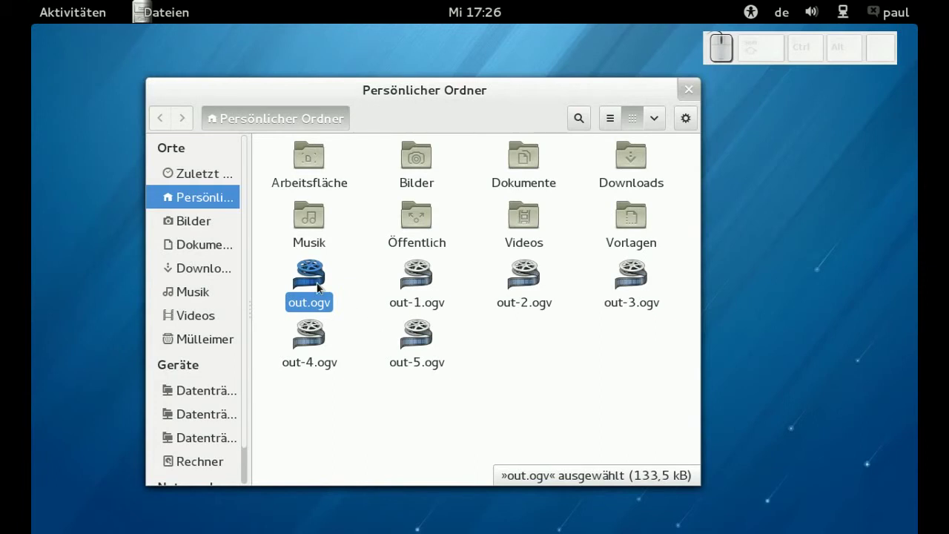
Trash out.ogv via its context menu and out-1.ogv with Ctrl+Delete.
right_click(320, 277)
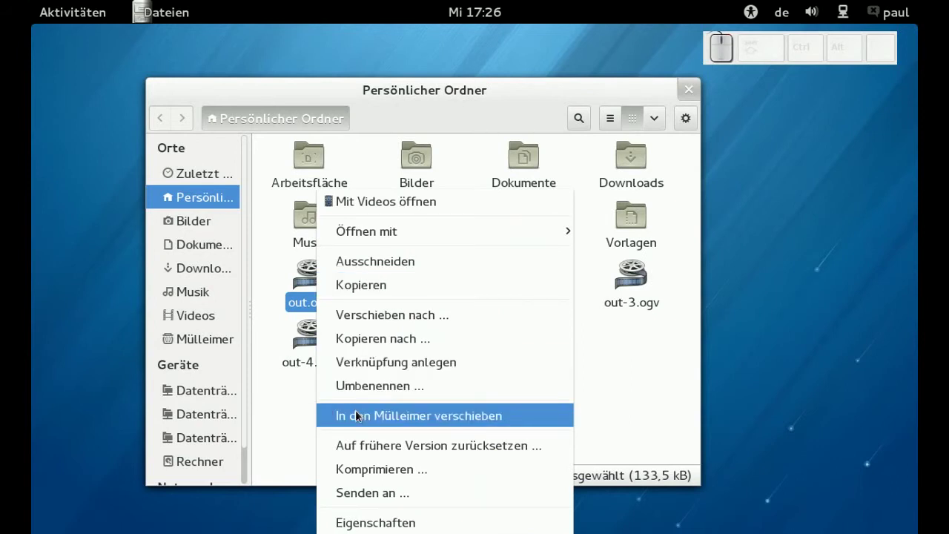
left_click(359, 421)
left_click(312, 305)
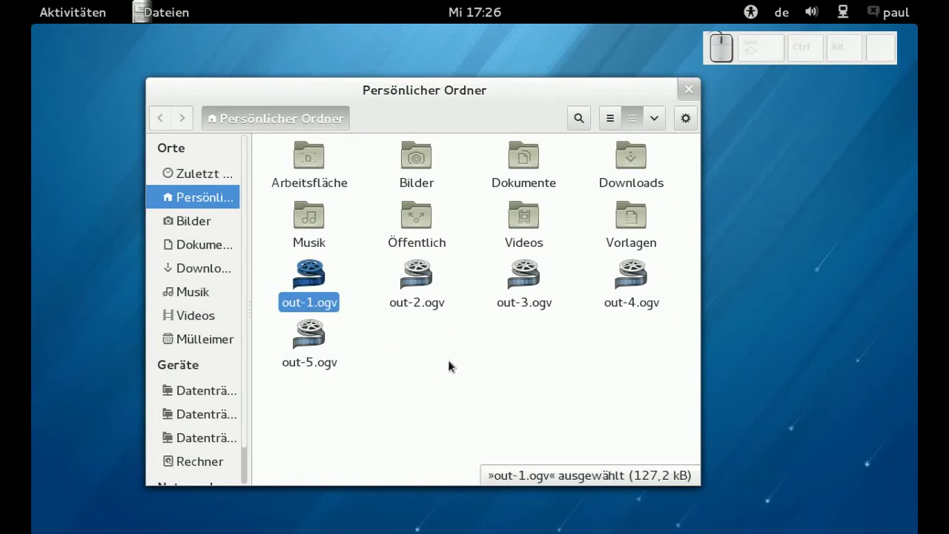
key("ctrl+Delete")
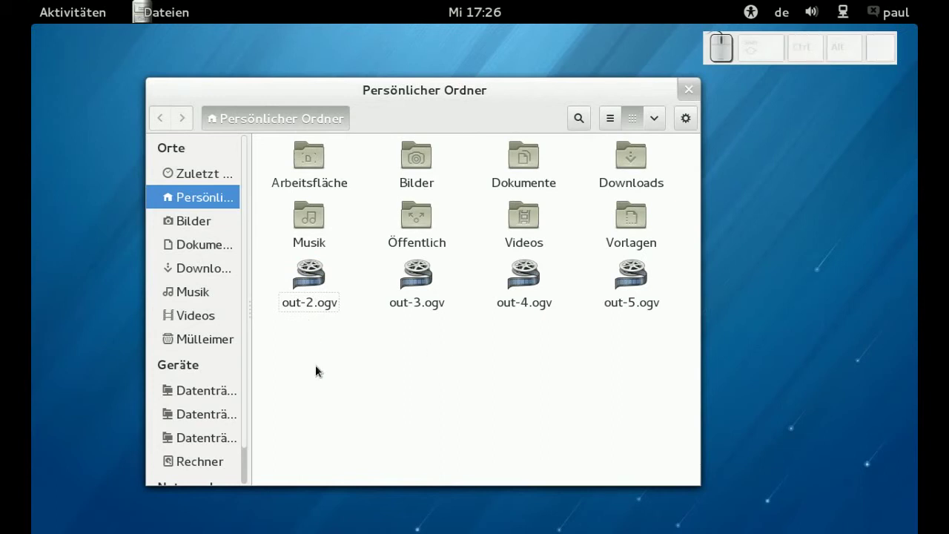
Permanently delete out-2.ogv with Shift+Delete and confirm with 'Löschen'.
left_click(323, 305)
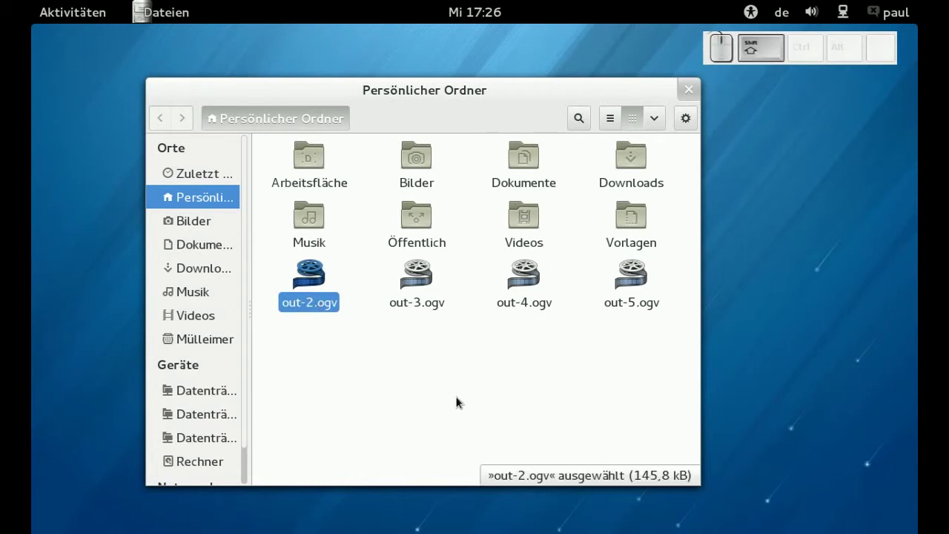
key("shift+Delete")
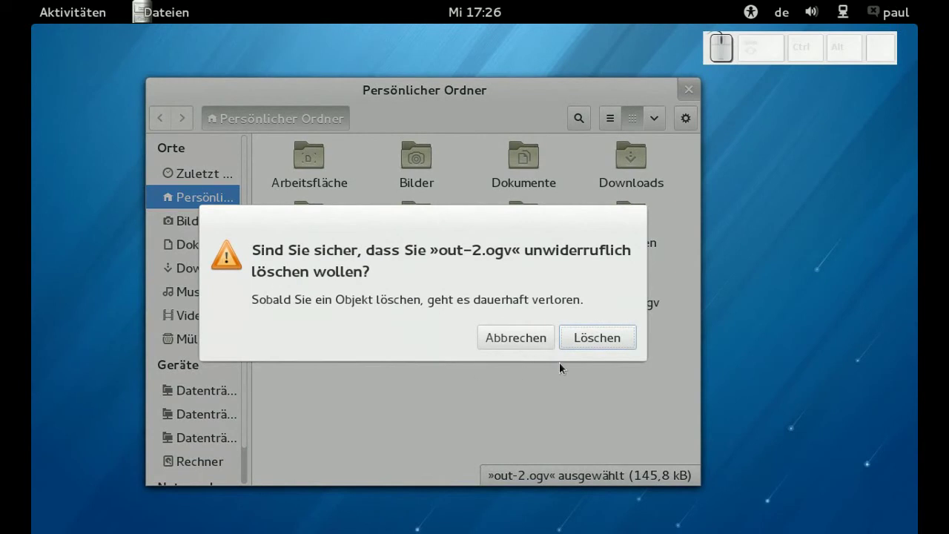
left_click(581, 344)
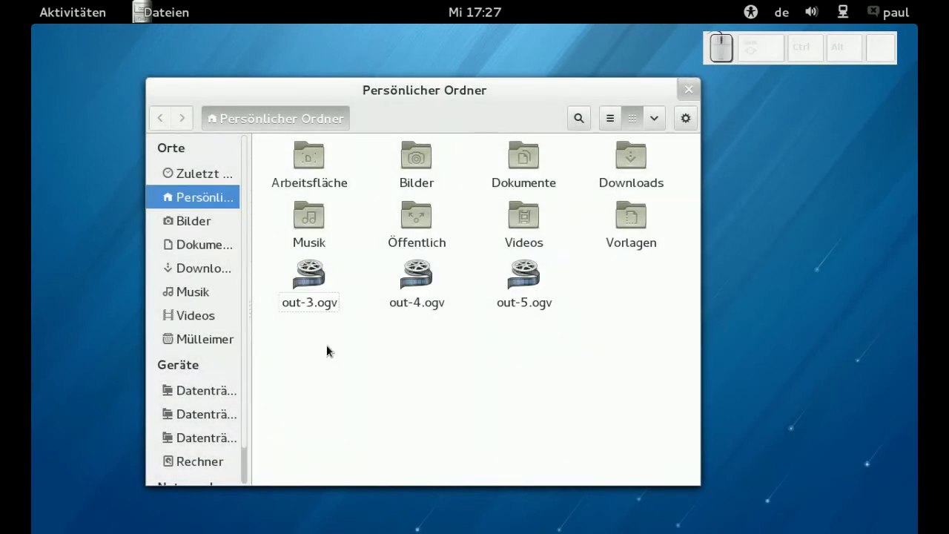
Enable 'Verborgene Dateien anzeigen' so hidden files appear in the home folder.
left_click(321, 308)
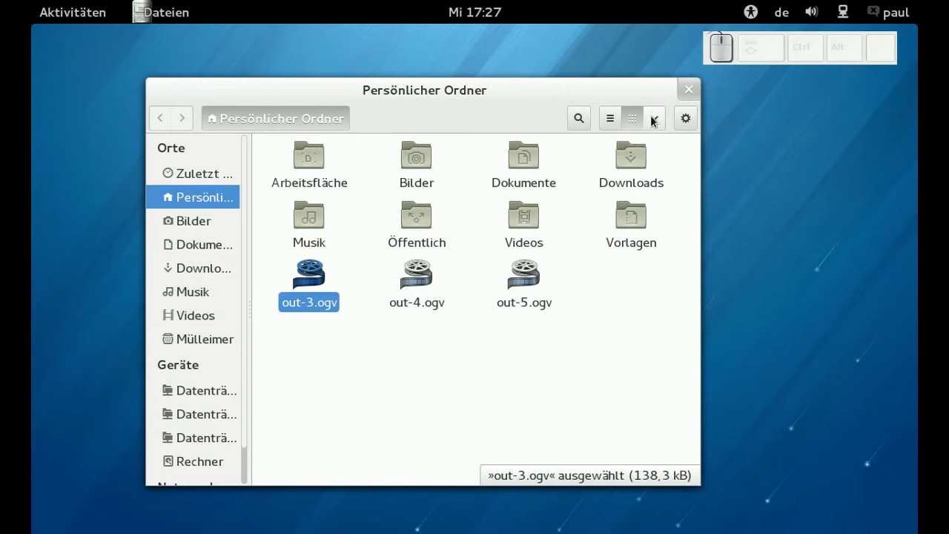
left_click(659, 126)
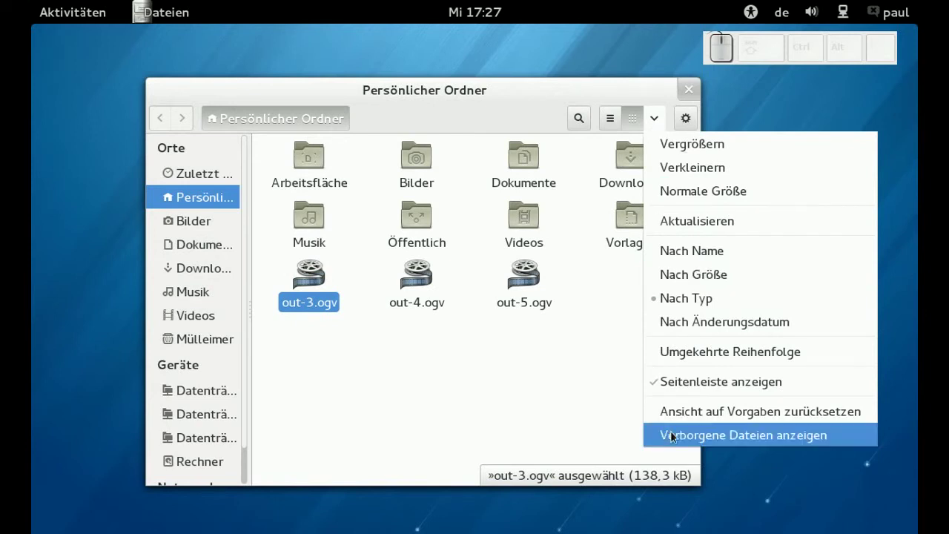
left_click(678, 439)
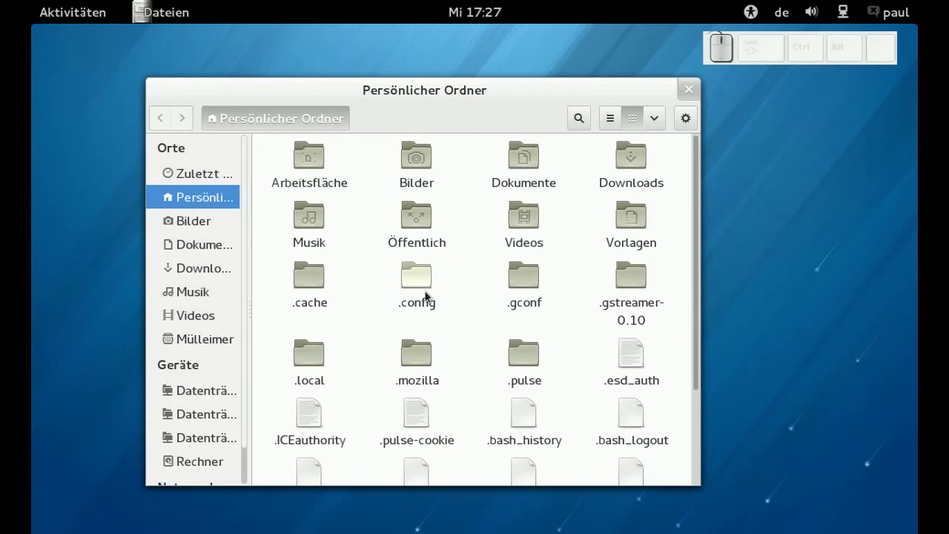
Navigate into .config/nautilus and select the accels file.
left_click(429, 292)
left_click(430, 293)
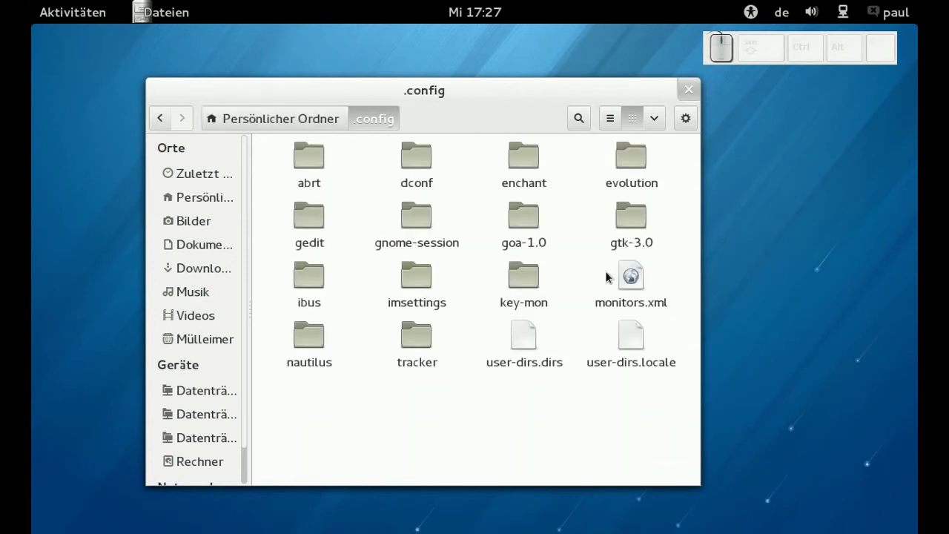
left_click(308, 341)
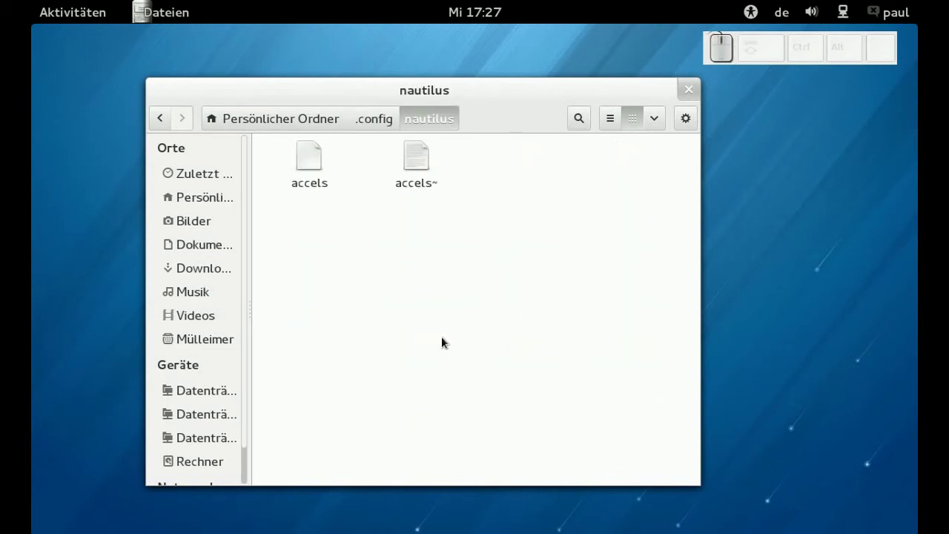
left_click(320, 185)
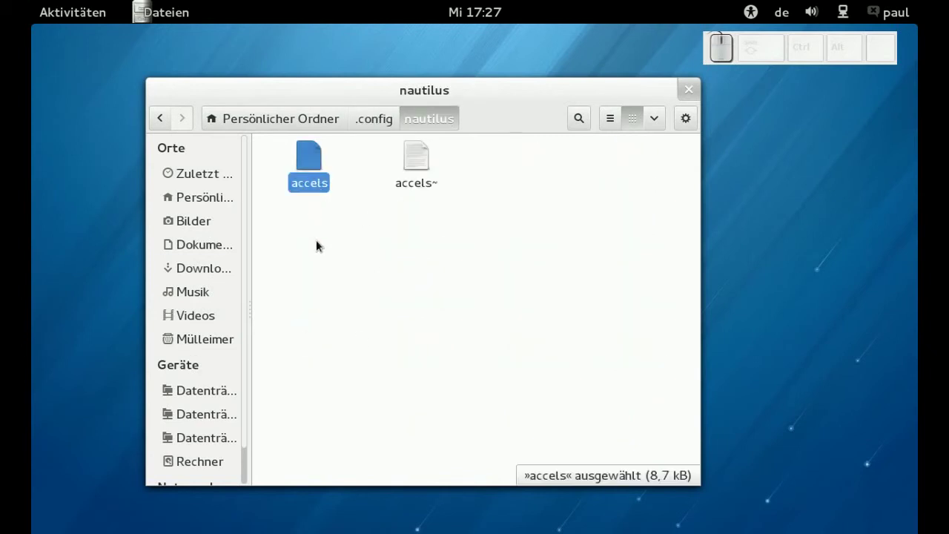
Edit accels in gedit so the Trash line is uncommented with shortcut Delete instead of <Primary>Delete.
right_click(322, 183)
left_click(337, 192)
left_click(380, 43)
left_click_drag(114, 196, 657, 193)
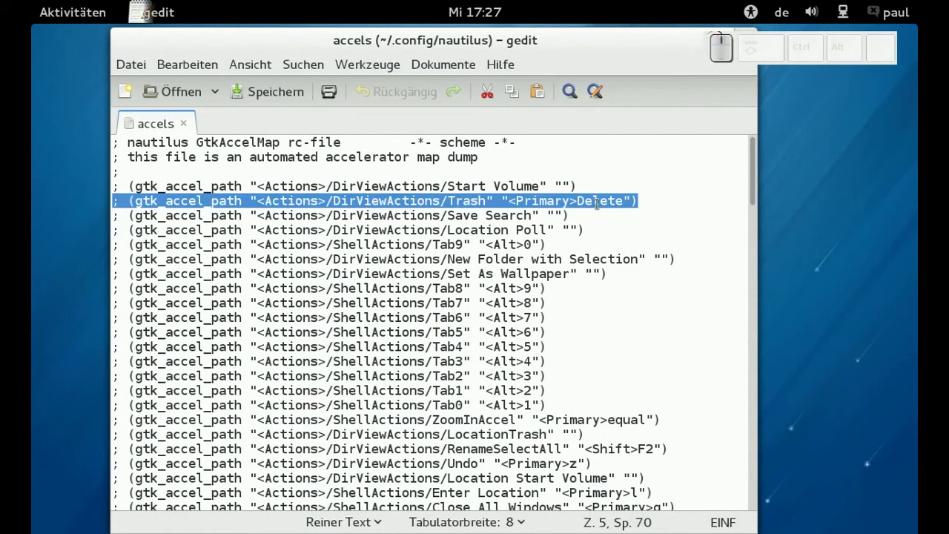
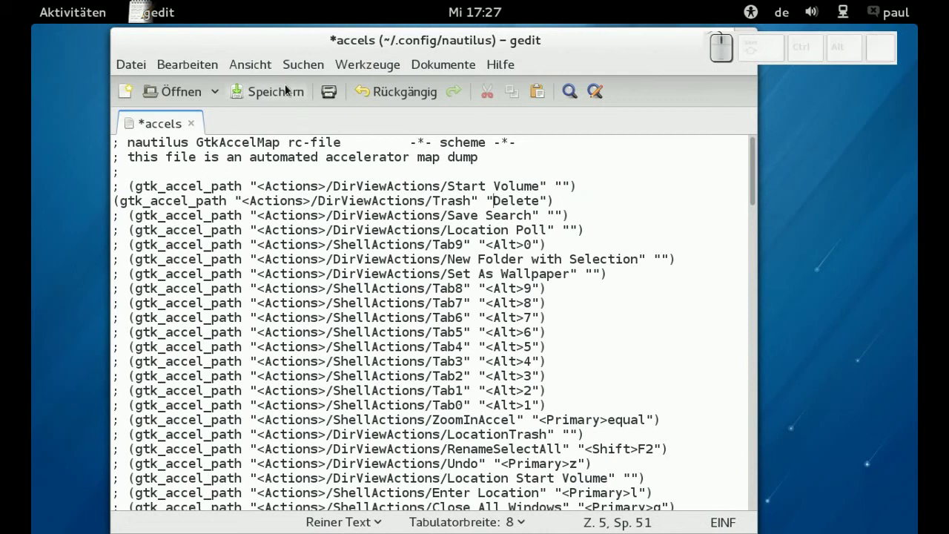
Save the accels file and close gedit and the Files window.
left_click(289, 95)
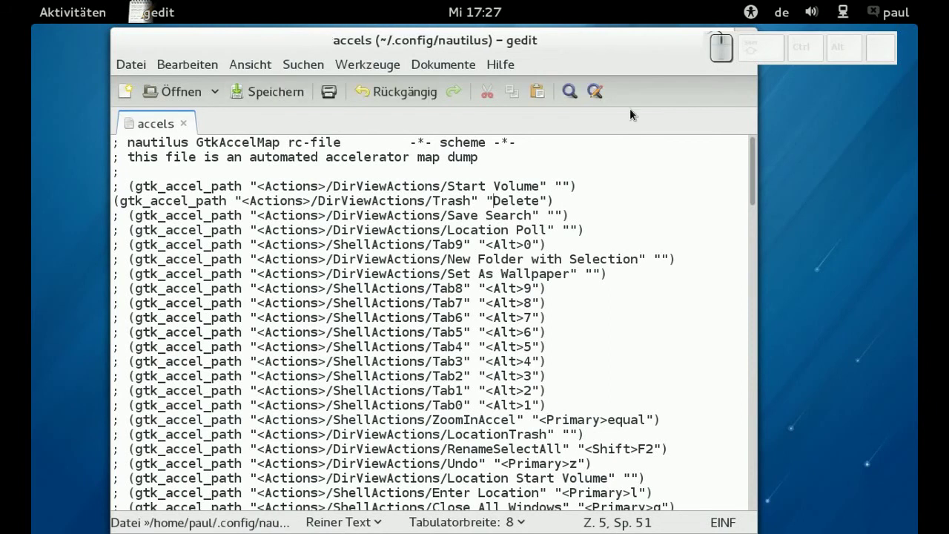
left_click(643, 31)
left_click(721, 101)
Relaunch Files on the home folder and trash out-3.ogv with the plain Delete key.
left_click(700, 102)
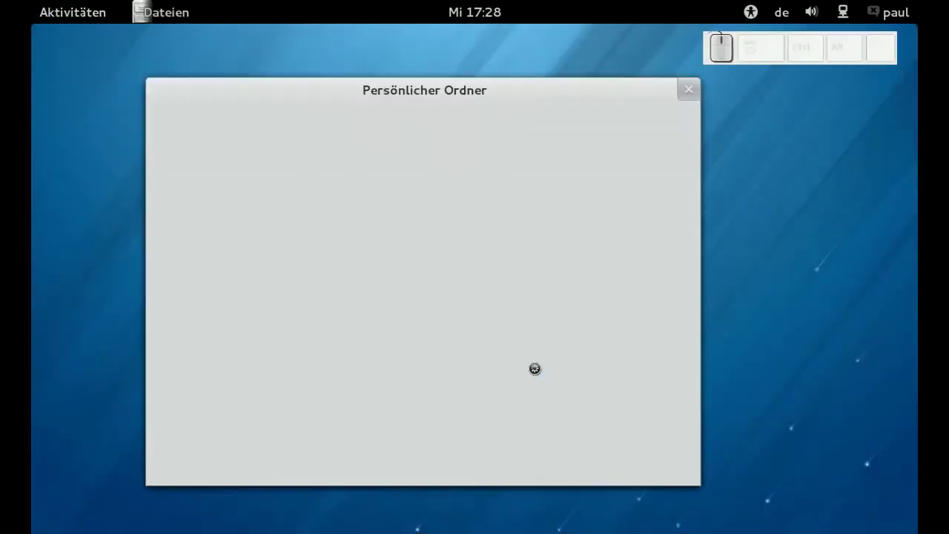
left_click(317, 295)
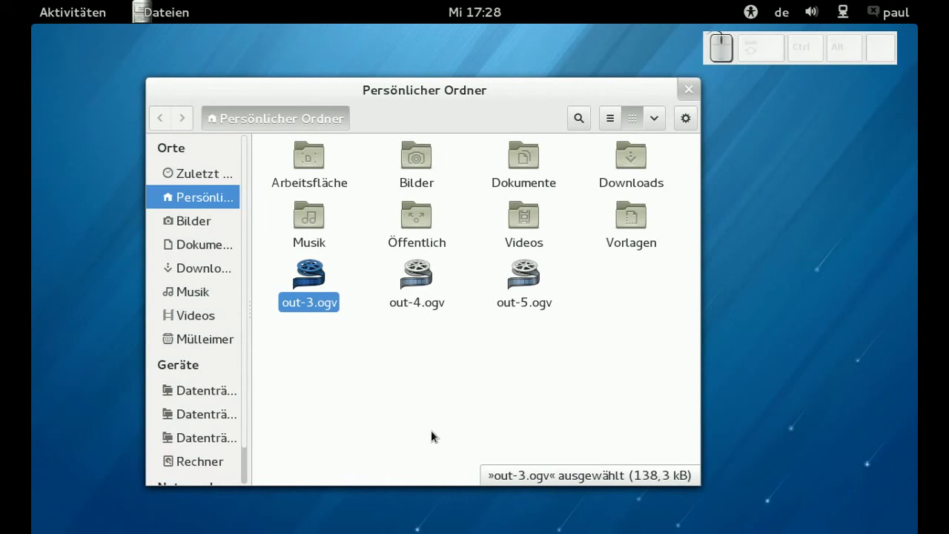
key("Delete")
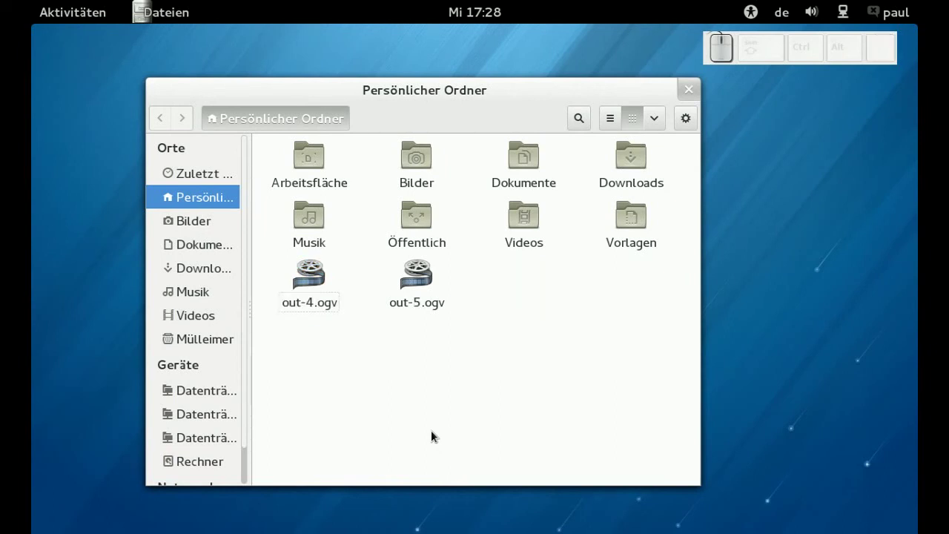